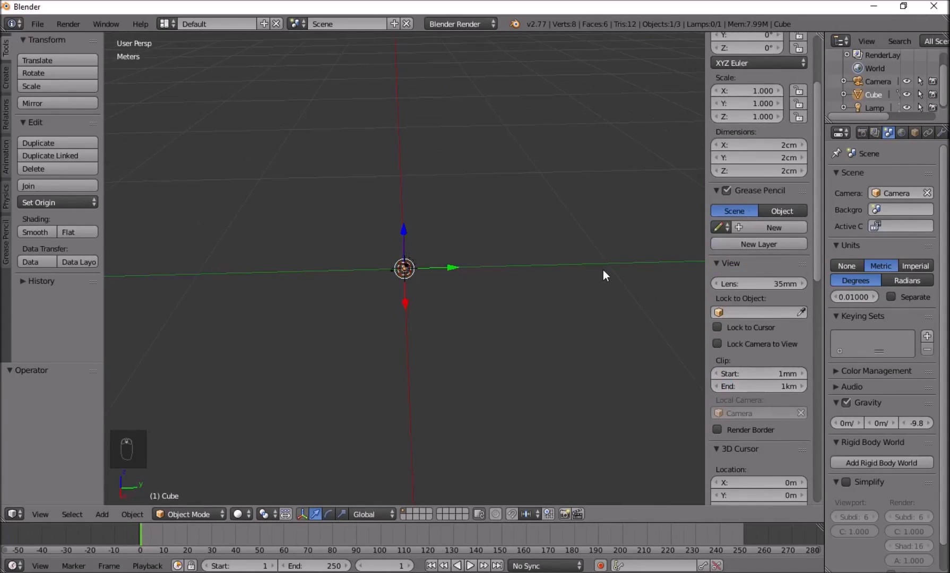
# - Select and delete all three default scene objects
pyautogui.press('n')
pyautogui.press('a')
pyautogui.press('a')
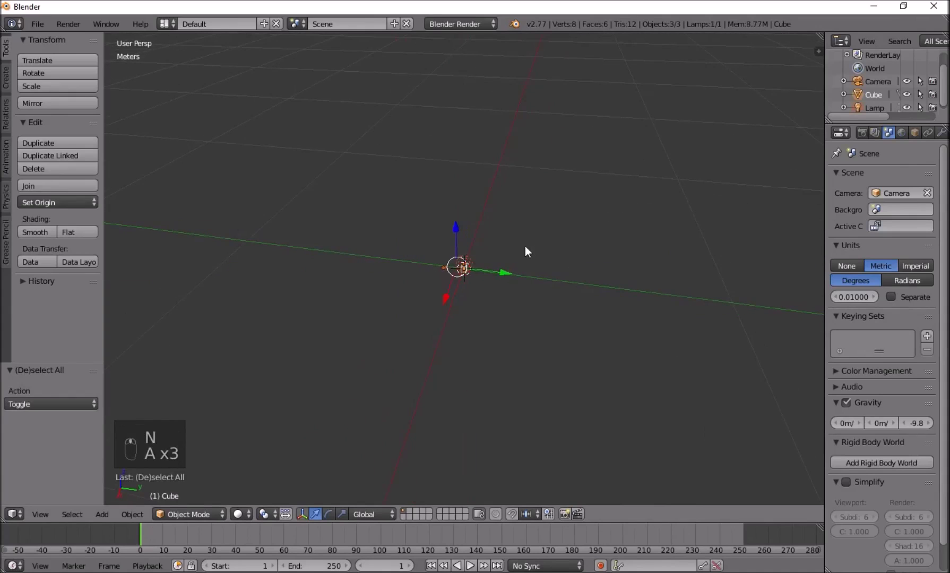
pyautogui.press('Delete')
# - Add a circle mesh and scale it down to about 0.666
pyautogui.press('shift+a')
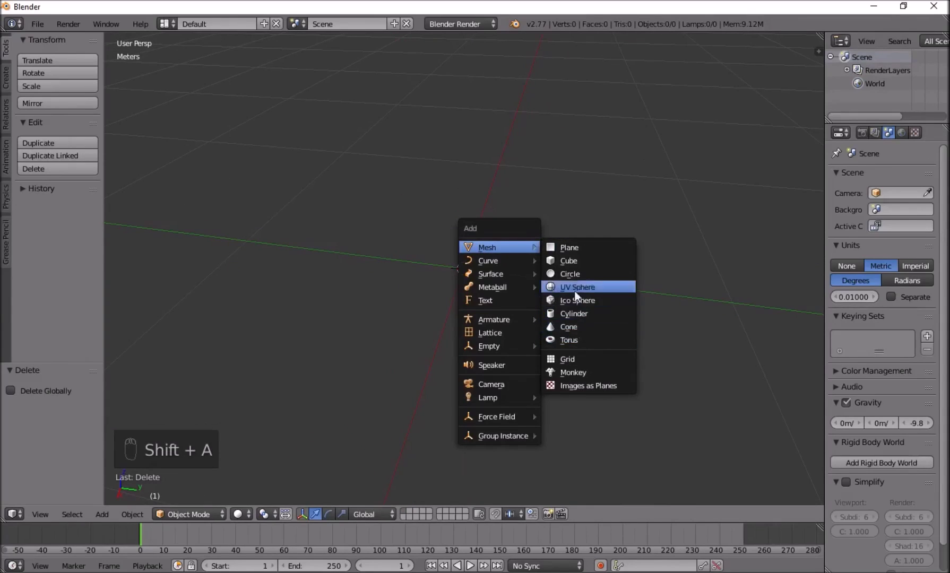
pyautogui.moveTo(542, 279); pyautogui.dragTo(569, 248)
pyautogui.press('s')
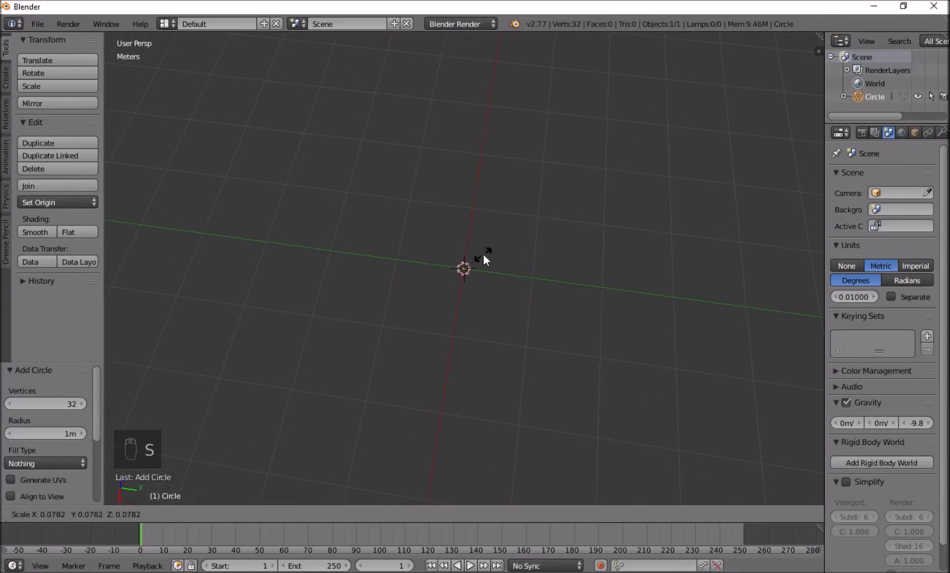
pyautogui.press('s')
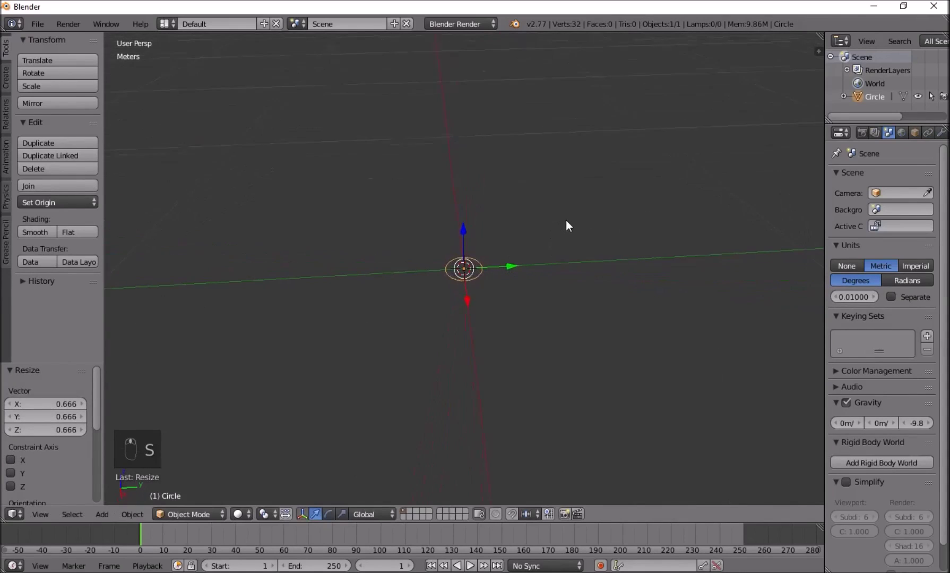
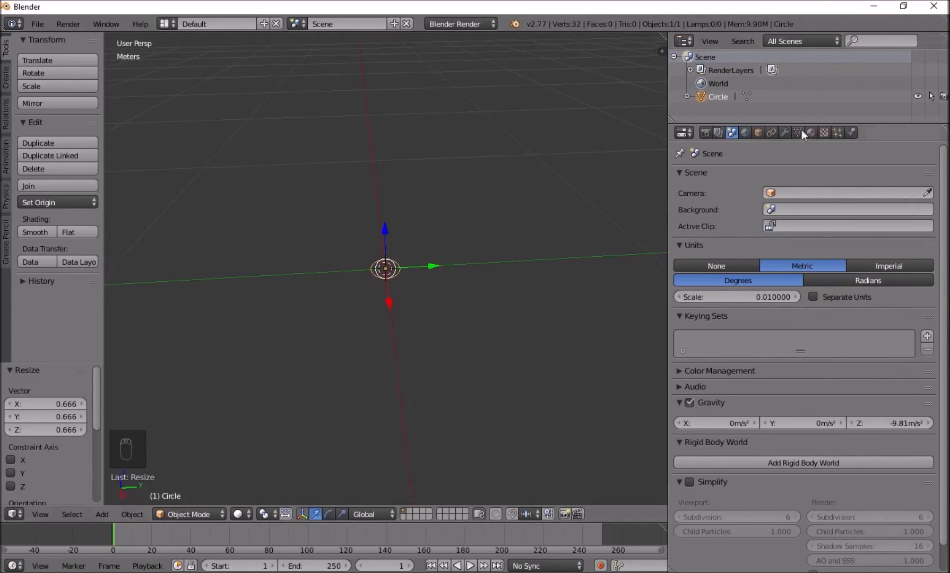
# - Add the first (Basis) shape key to the circle in the Object Data properties
pyautogui.moveTo(803, 132); pyautogui.dragTo(357, 276)
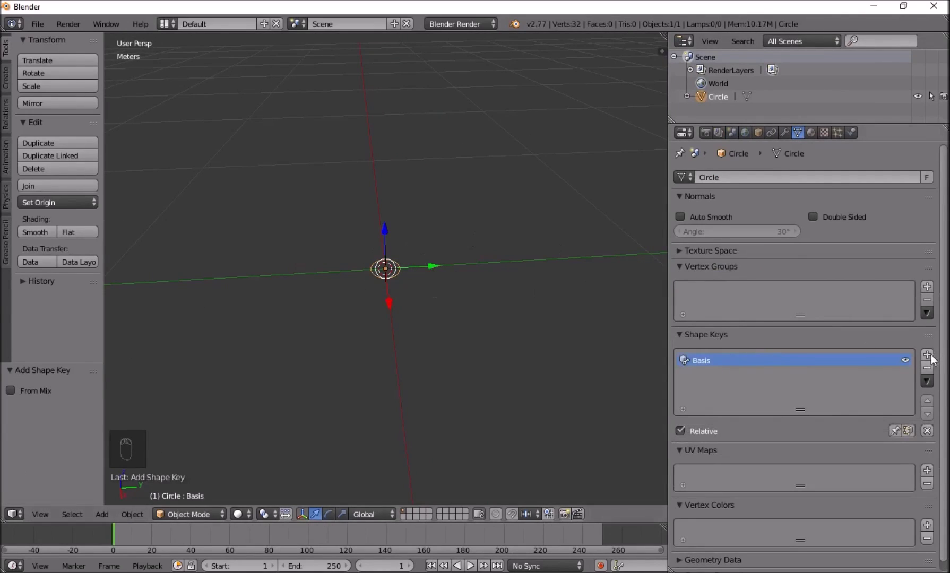
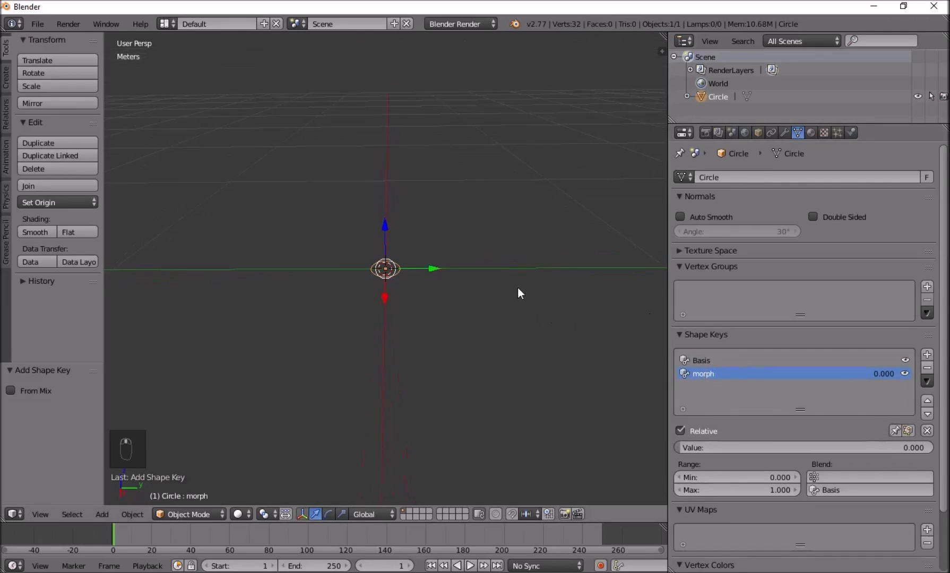
# - In Edit Mode, extrude a stem upward, taper it, and spread the top ring into a wide cap
pyautogui.press('Tab')
pyautogui.press('e')
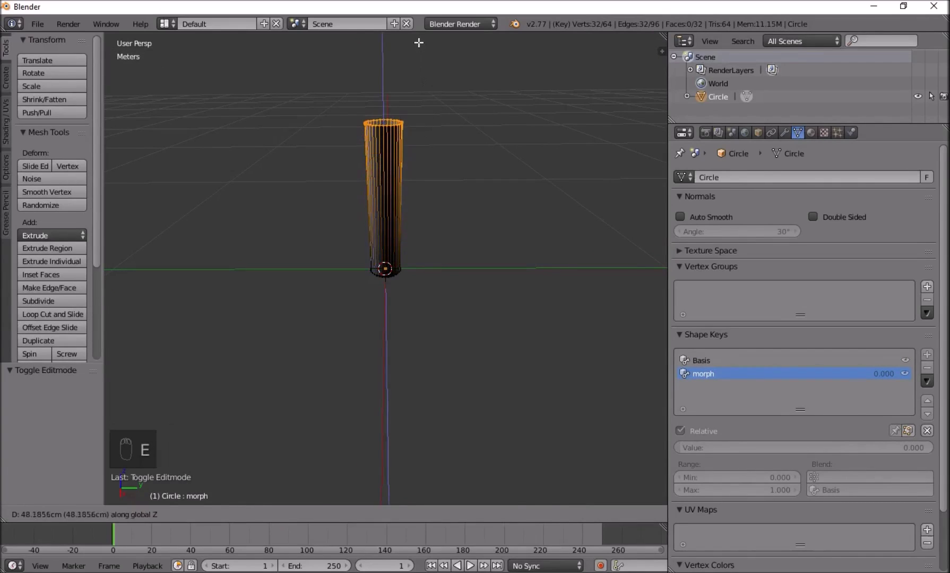
pyautogui.press('s')
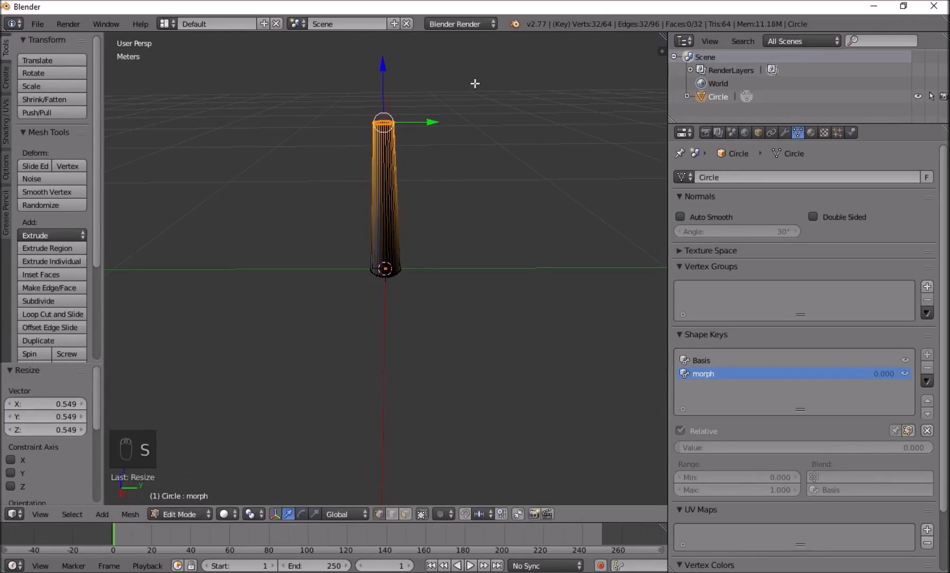
pyautogui.press('e')
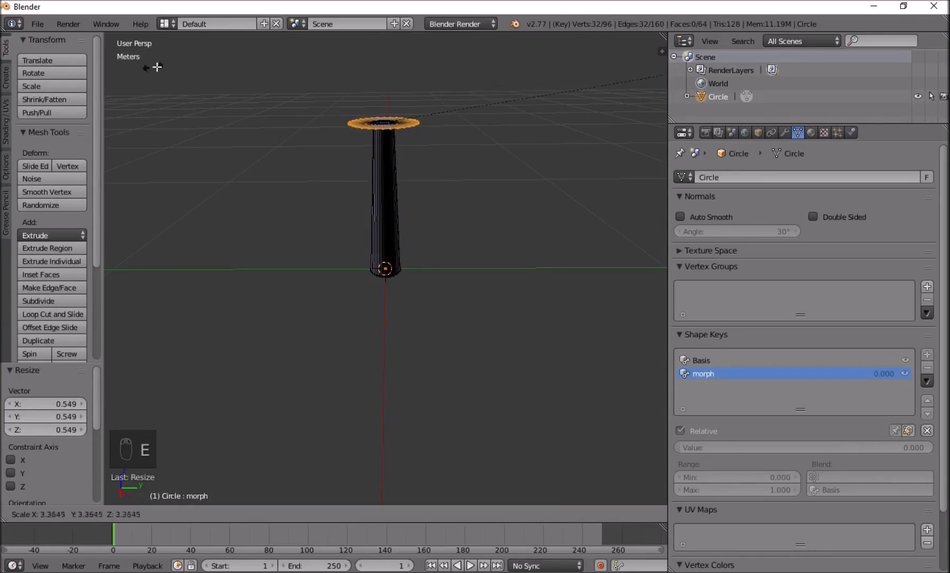
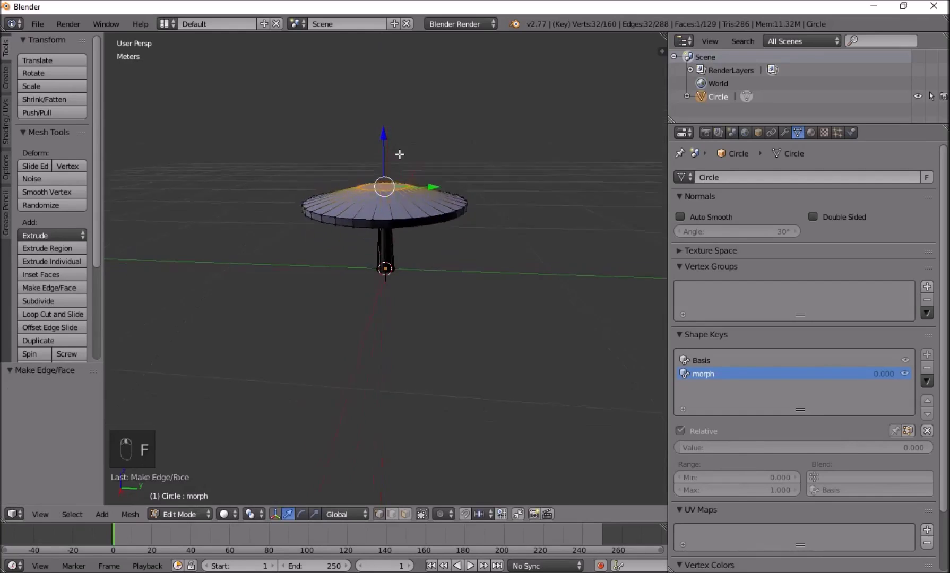
pyautogui.press('Tab')
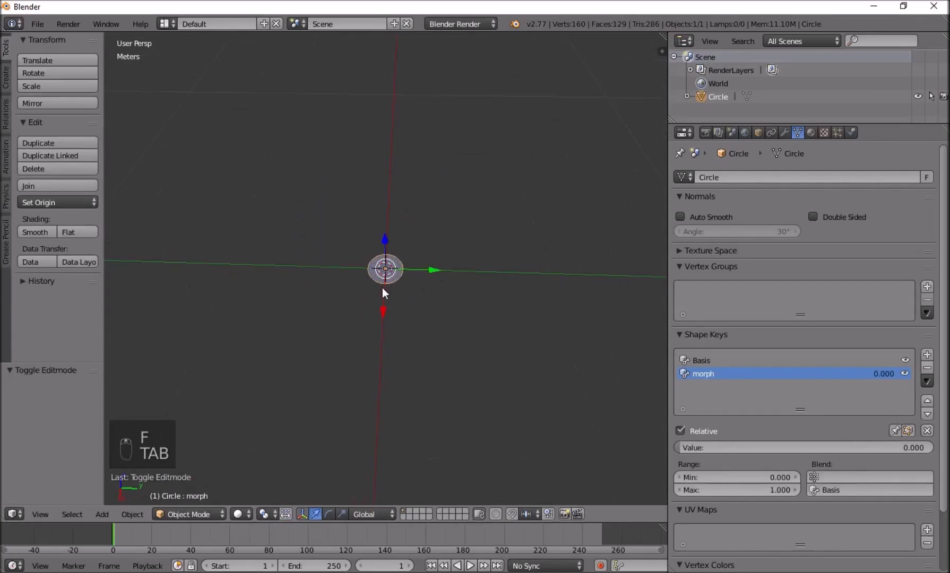
# - Set the morph shape key Value to 1.000 and inspect the mushroom form, returning to Edit Mode
pyautogui.moveTo(392, 296); pyautogui.dragTo(410, 285)
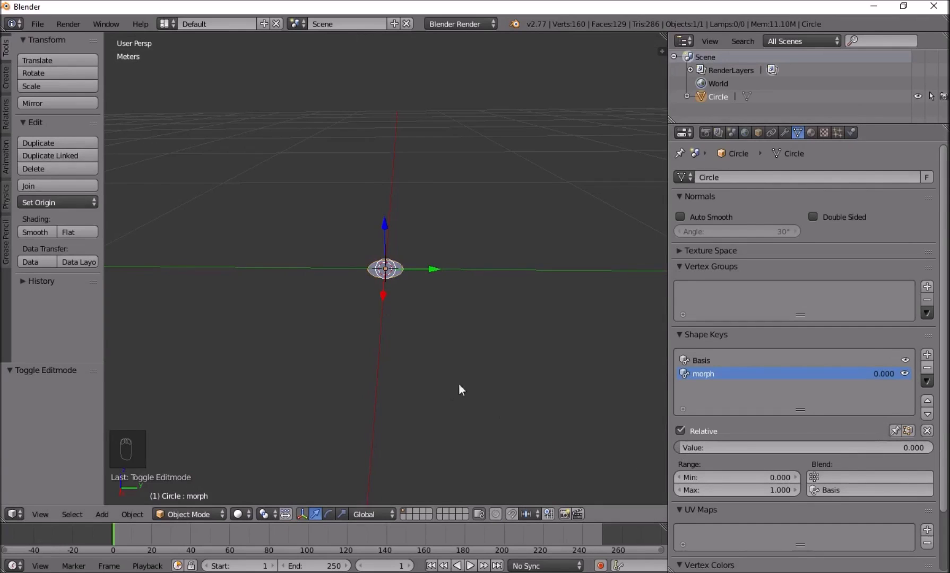
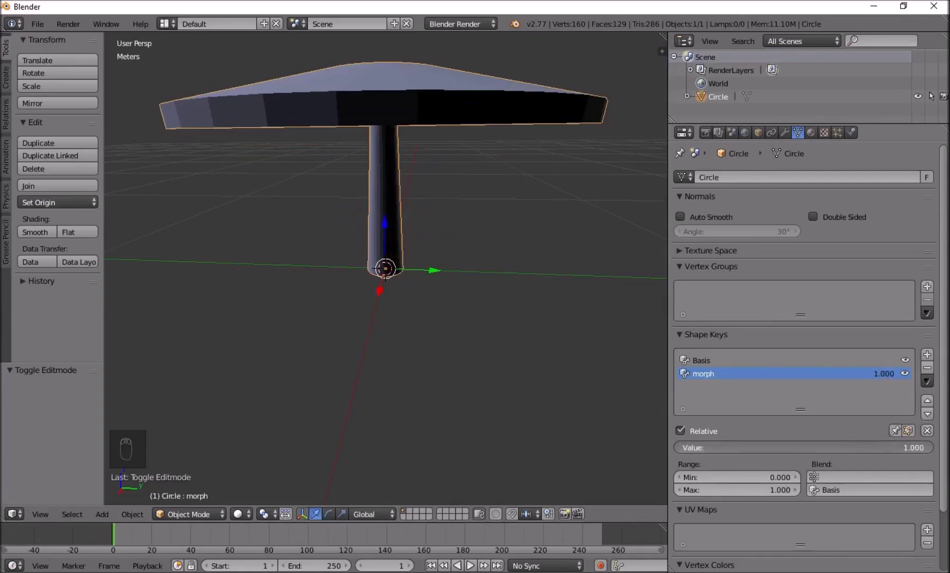
pyautogui.click(398, 109)
pyautogui.moveTo(432, 119); pyautogui.dragTo(396, 203)
pyautogui.press('Tab')
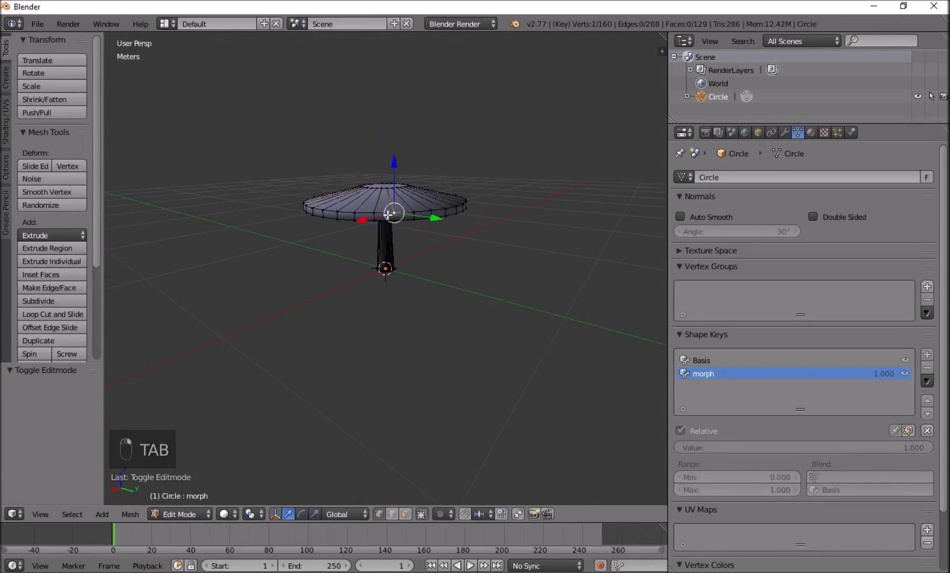
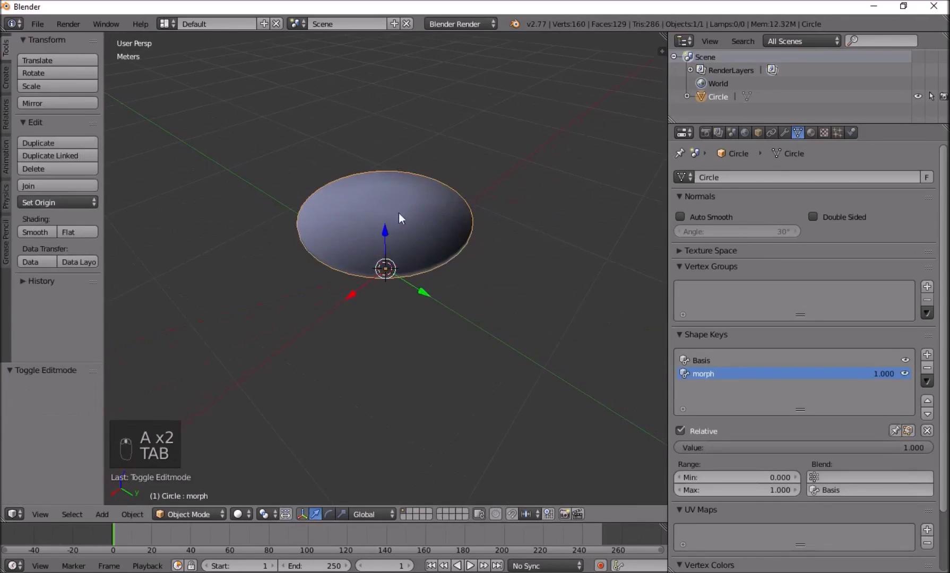
# - Add a Subdivision Surface modifier (Ctrl+1) to smooth the mushroom
pyautogui.press('ctrl+1')
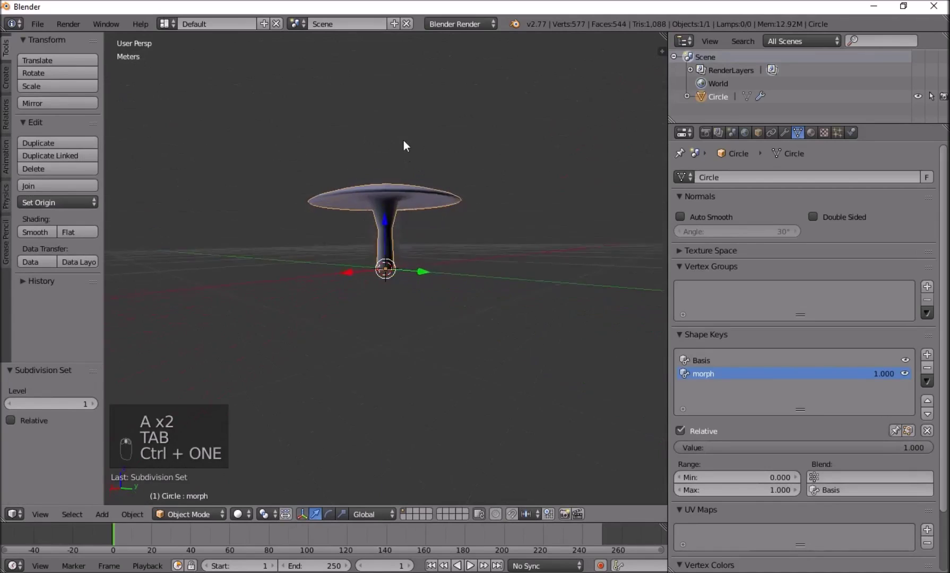
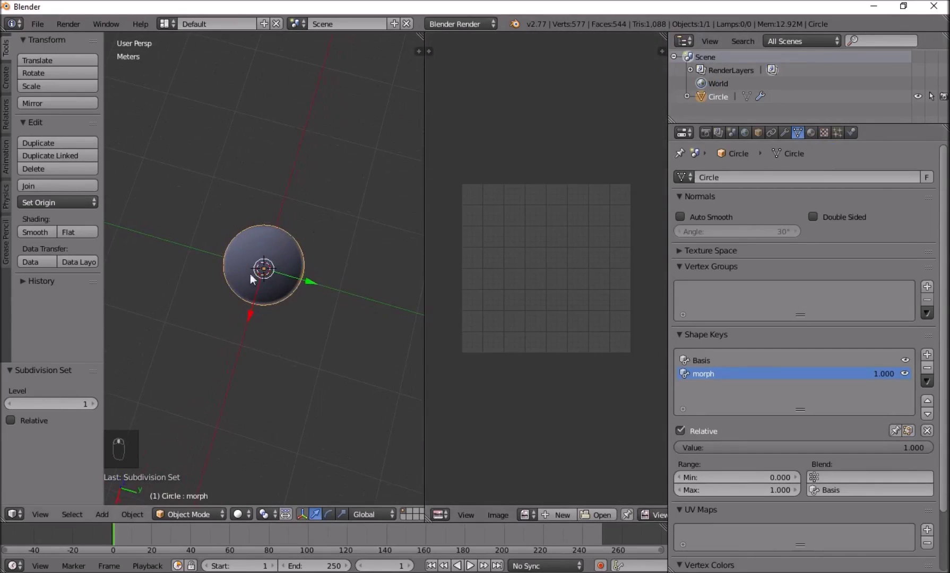
# - From top view, select the cap faces and bring up the UV Unwrap options
pyautogui.press('KP_7')
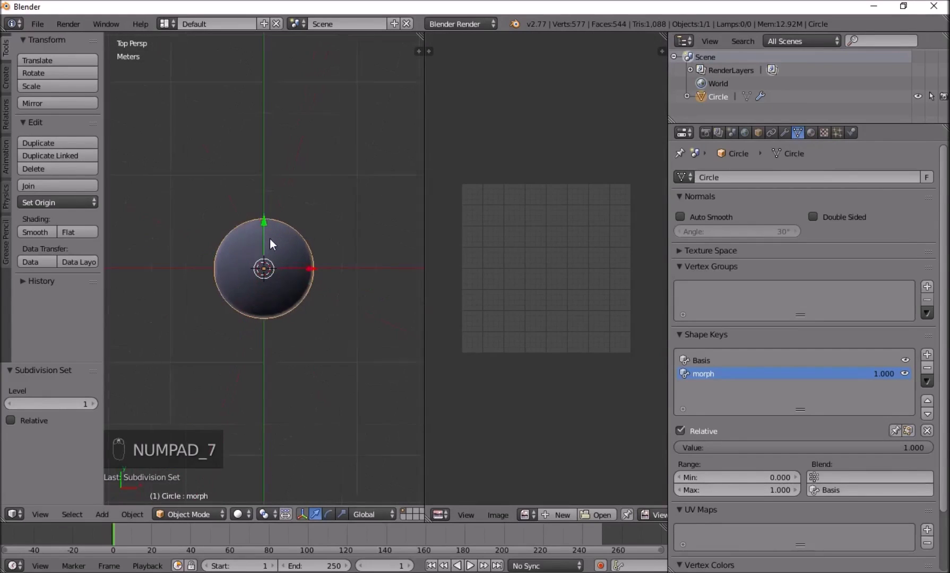
pyautogui.press('Tab')
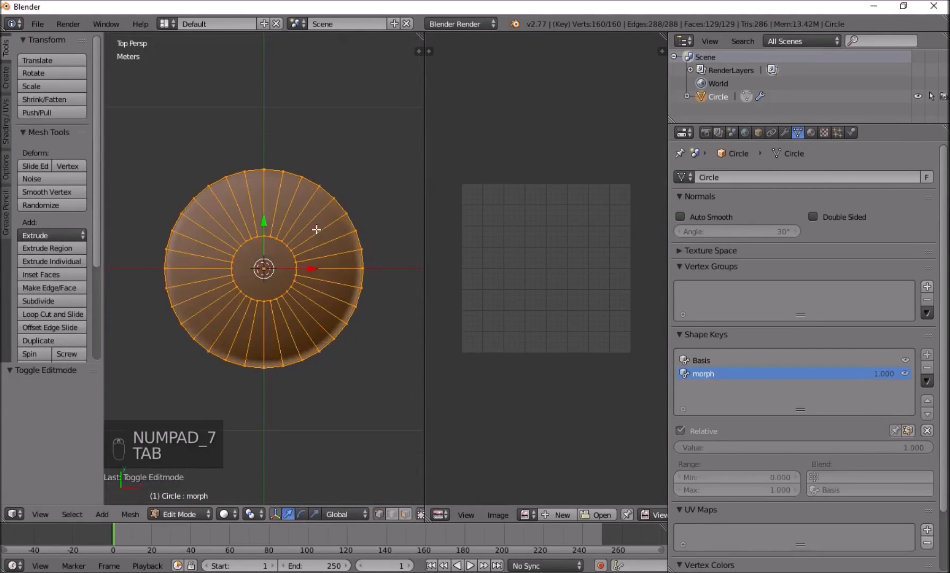
pyautogui.press('a')
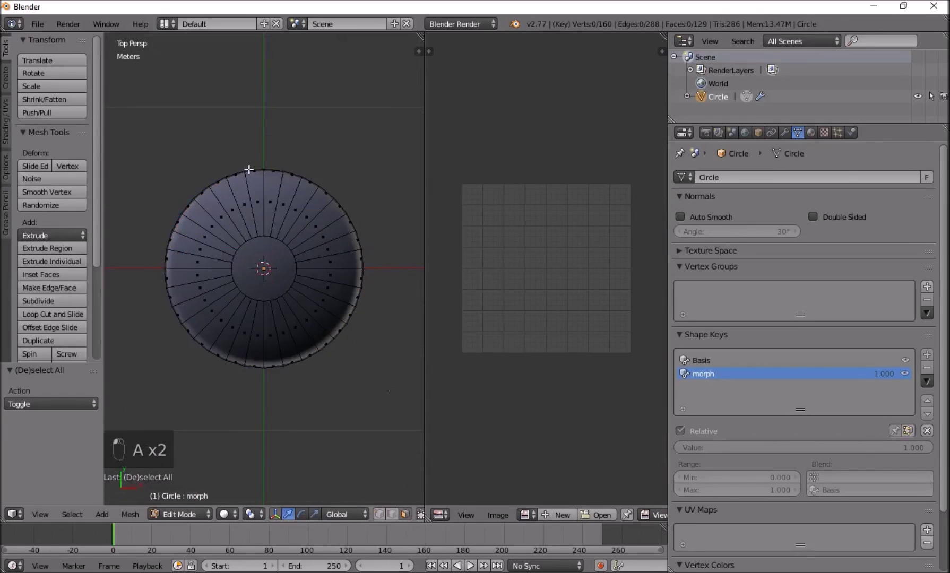
pyautogui.press('c')
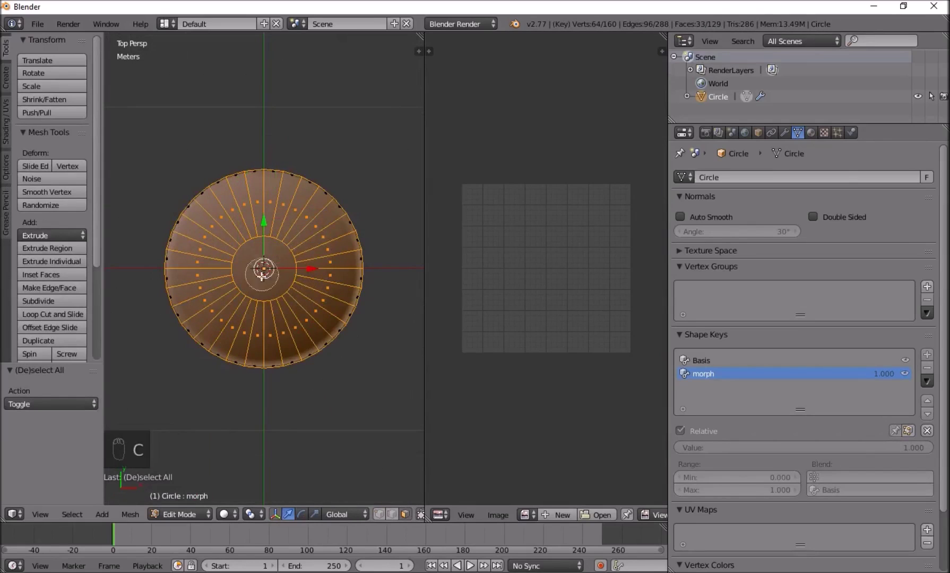
pyautogui.press('u')
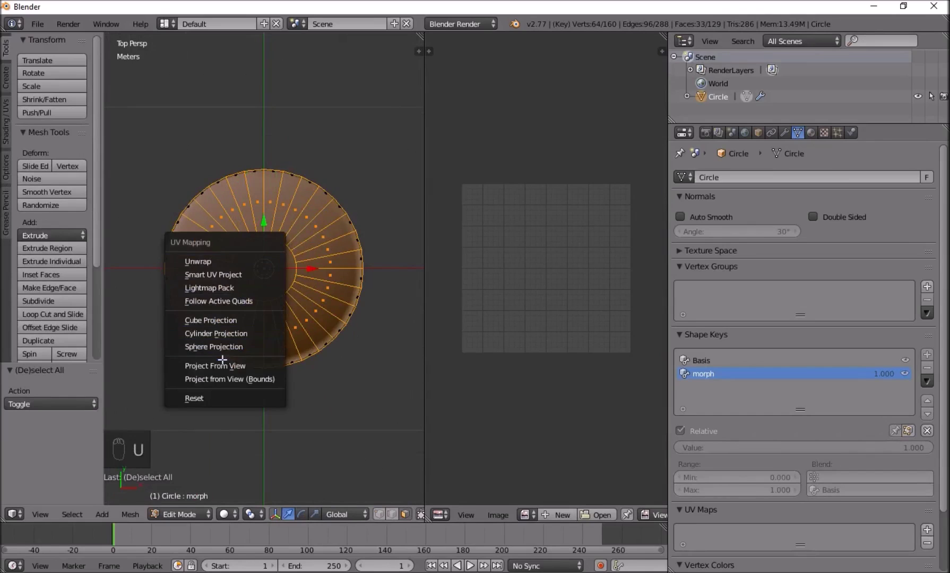
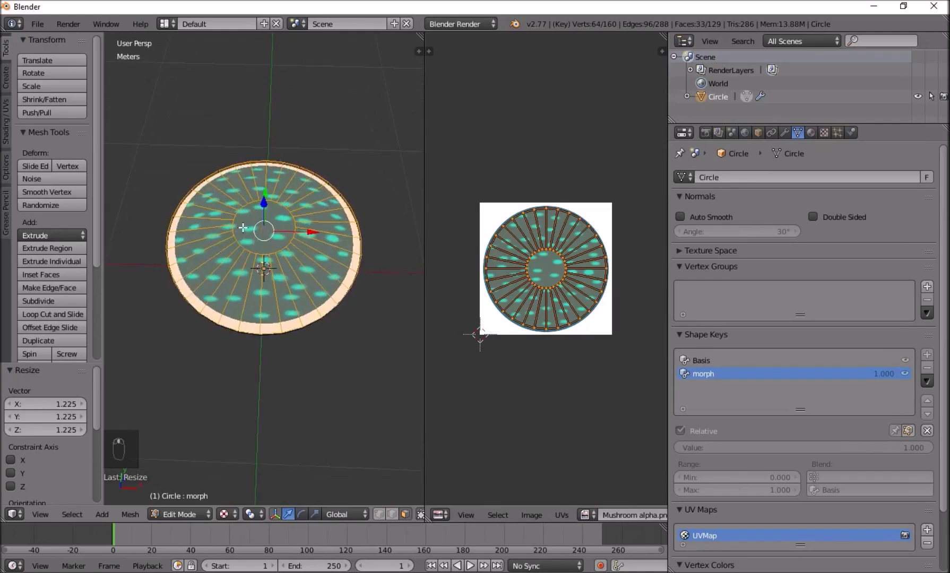
# - Show the spotted texture on the mushroom and view the cap straight down from top
pyautogui.press('KP_7')
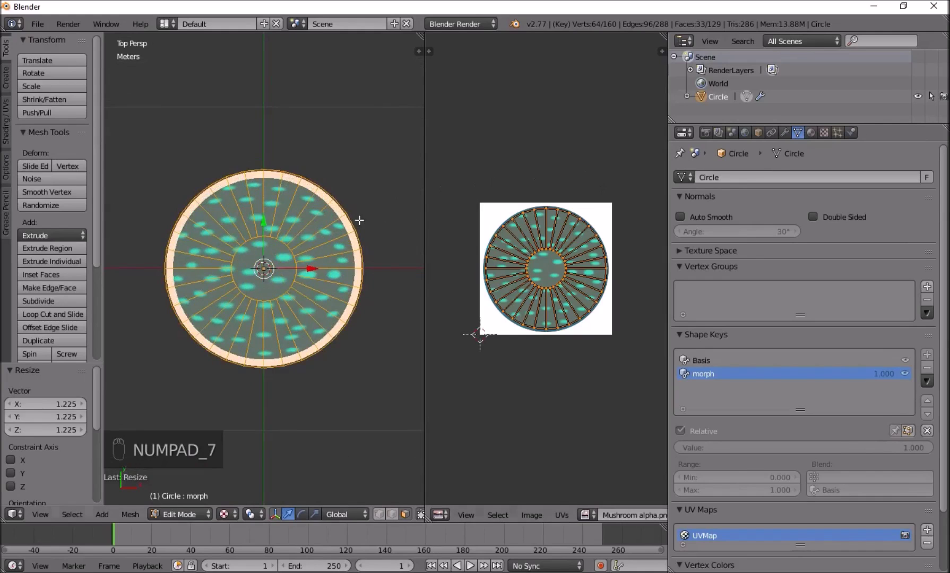
pyautogui.press('KP_7')
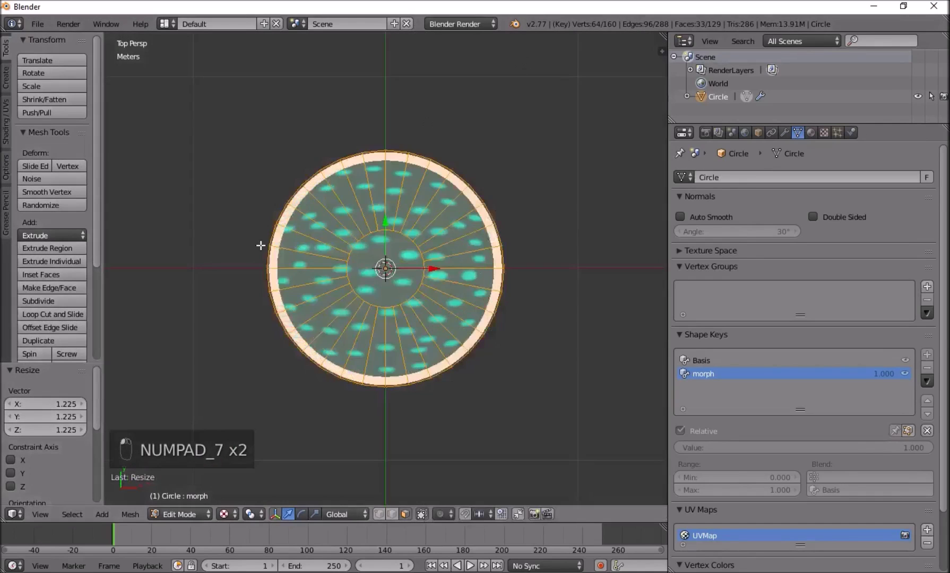